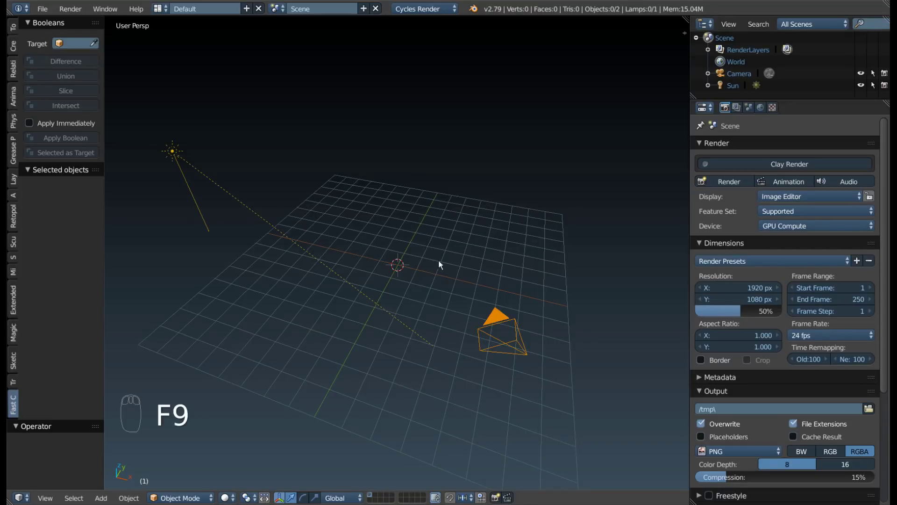
- Add a cube, a cylinder and a cone, moving the cylinder beside the cube
key(shift+a)
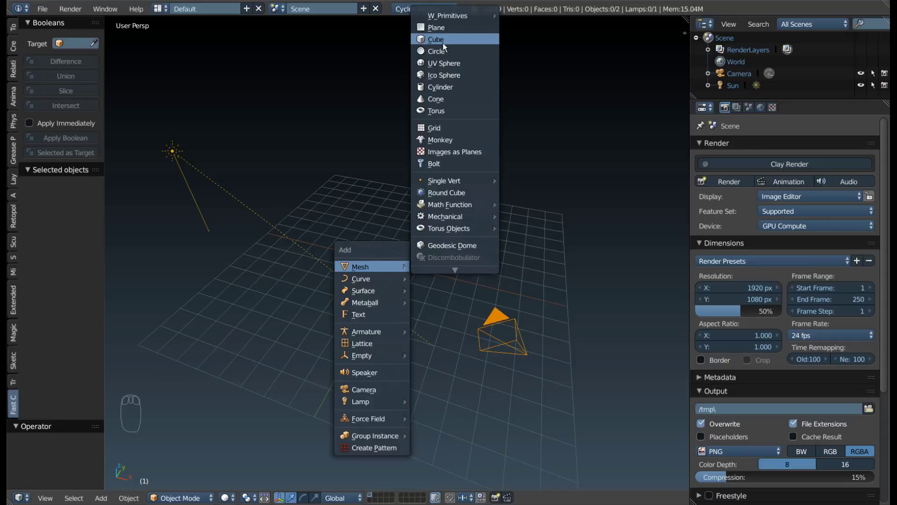
key(shift+a)
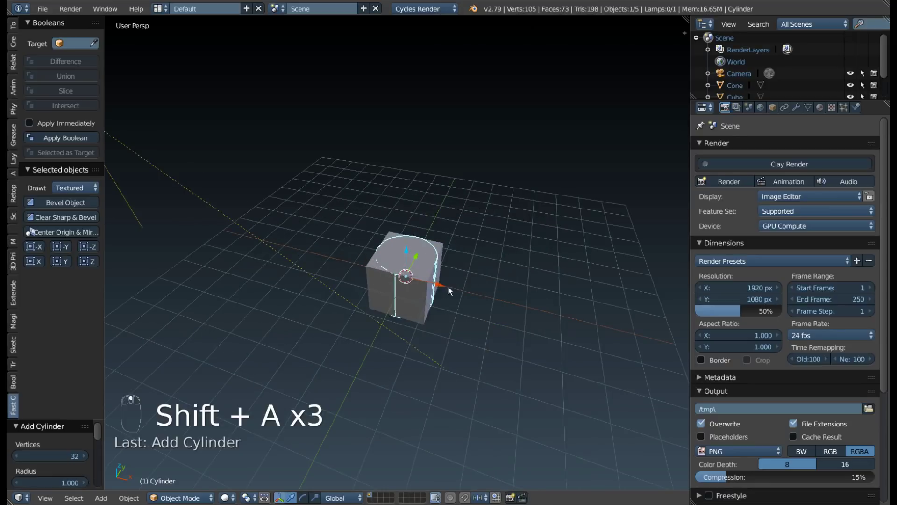
drag(522, 304, 420, 270)
drag(419, 270, 445, 262)
- Resize the cube and raise the cone along Z so it rises out of the cube's top
key(z)
key(s)
key(s)
key(g)
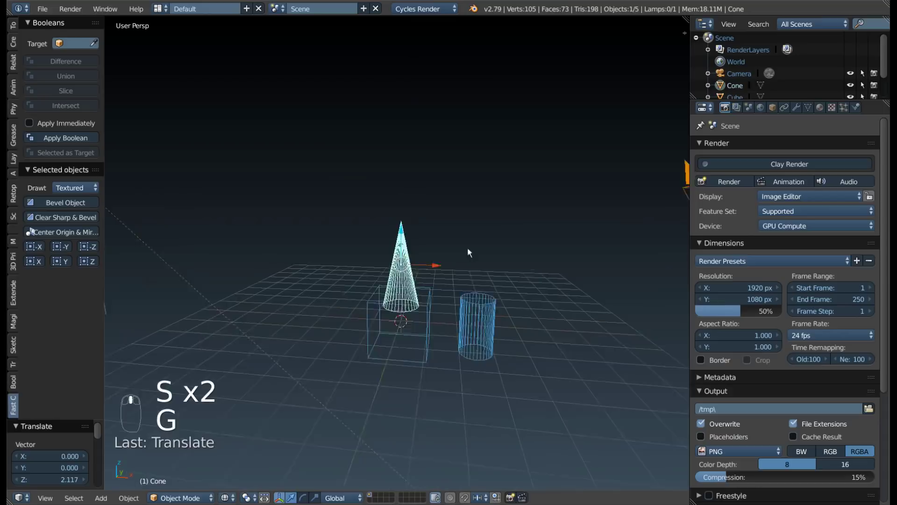
middle_click(480, 267)
key(Tab)
key(z)
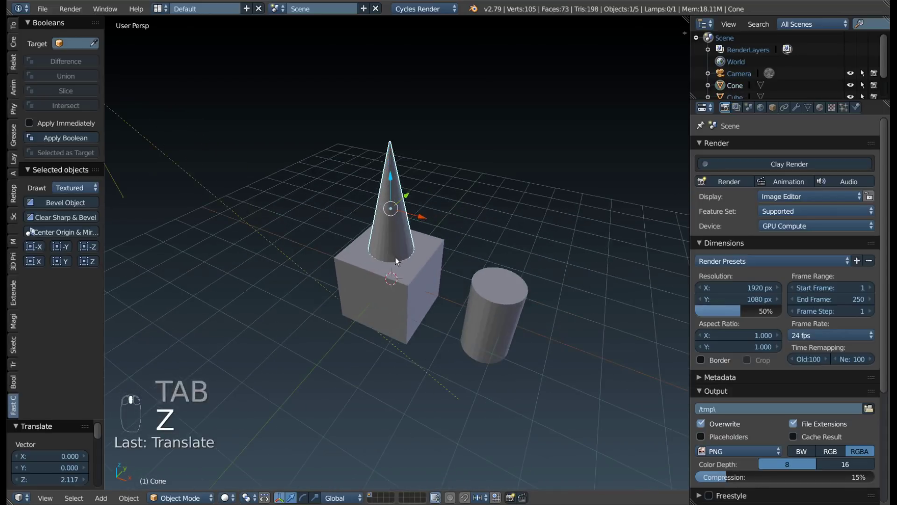
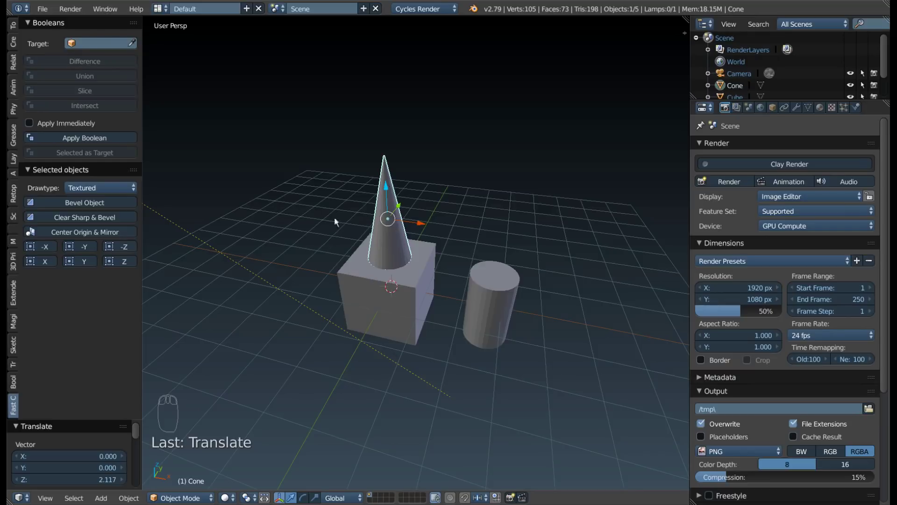
- Boolean-subtract the cone from the cube with a Difference targeting Cube
drag(335, 272, 295, 207)
drag(295, 207, 444, 296)
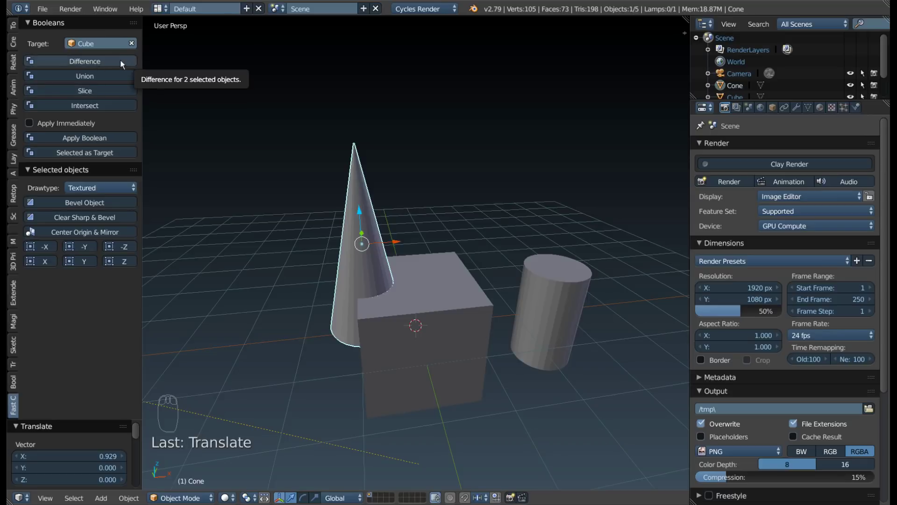
drag(124, 62, 298, 195)
- Inspect the cut and reposition the cone to reshape the notch
drag(298, 196, 268, 384)
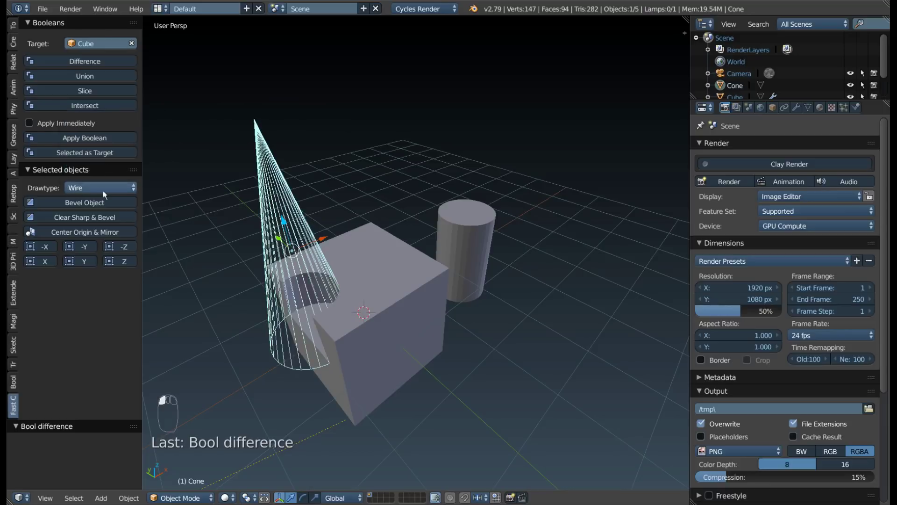
drag(325, 258, 436, 189)
drag(436, 189, 580, 165)
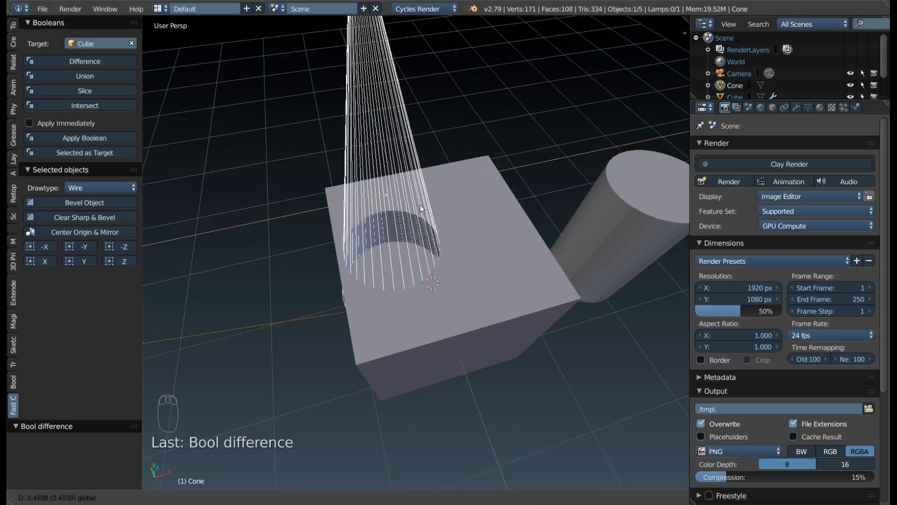
drag(316, 306, 371, 213)
drag(371, 213, 464, 281)
- Apply the boolean so the round hole through the cube's edge is permanent
drag(464, 282, 128, 141)
drag(128, 141, 369, 192)
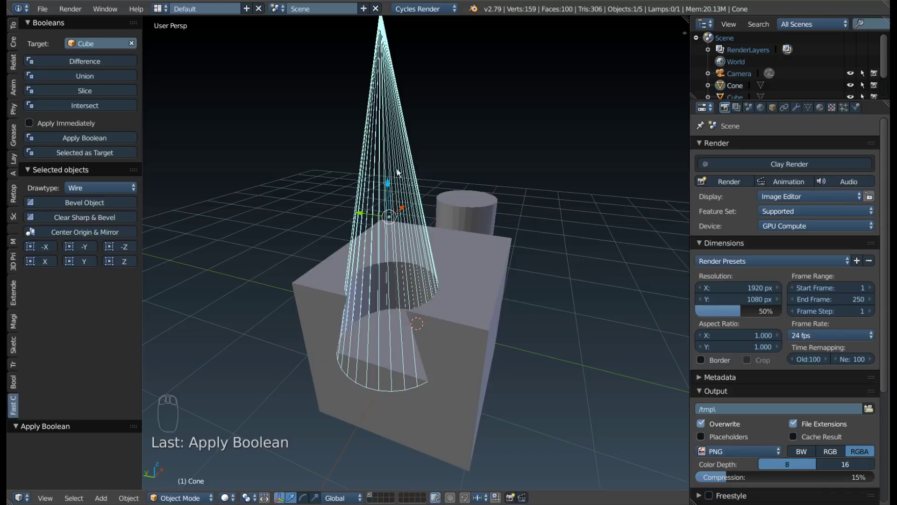
key(x)
drag(409, 234, 392, 244)
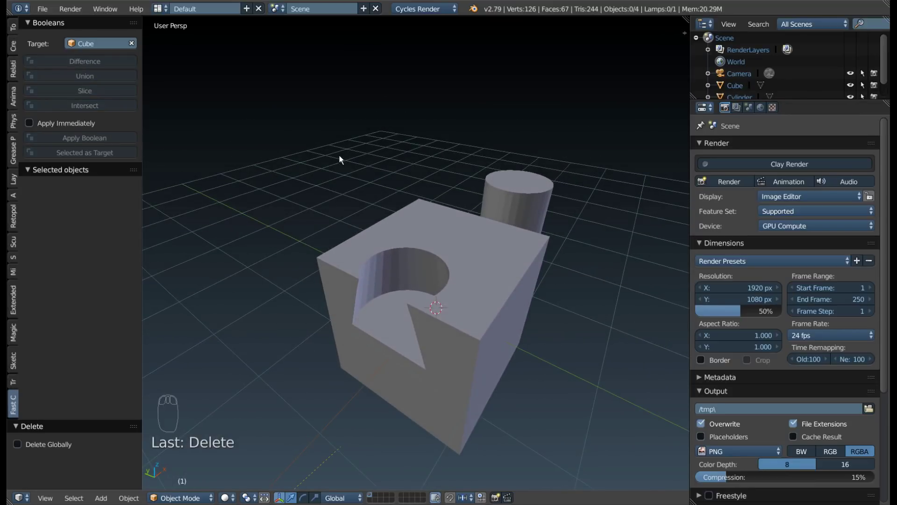
key(F9)
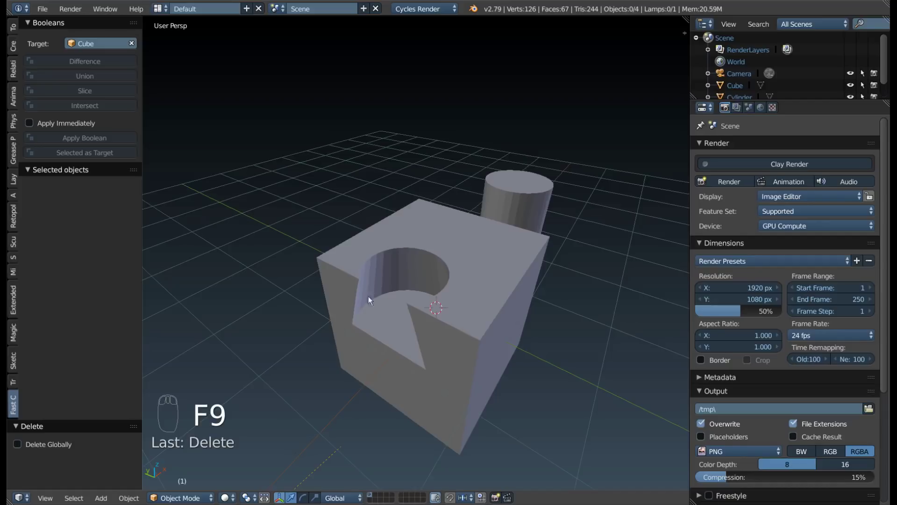
drag(434, 306, 365, 334)
drag(333, 283, 365, 334)
drag(365, 334, 458, 293)
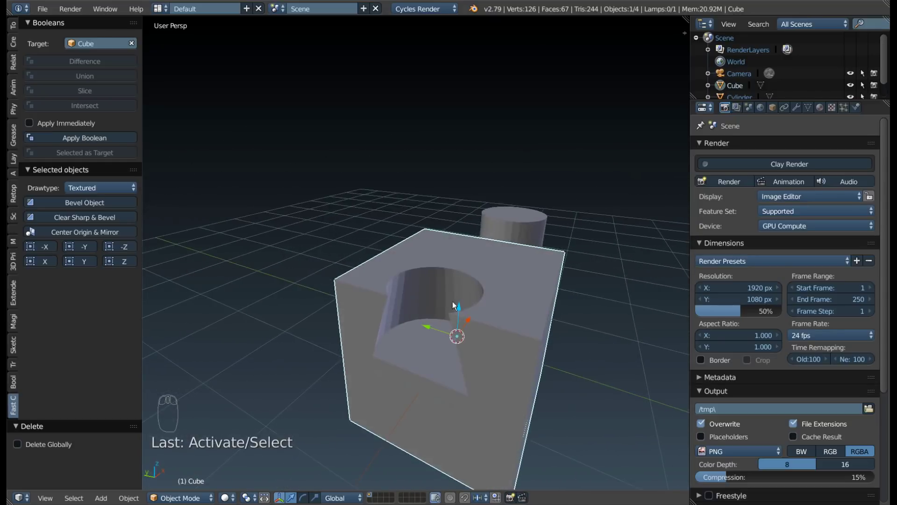
- Bevel the cube with Bevel Object at width 0.02
drag(447, 296, 128, 207)
drag(128, 207, 421, 306)
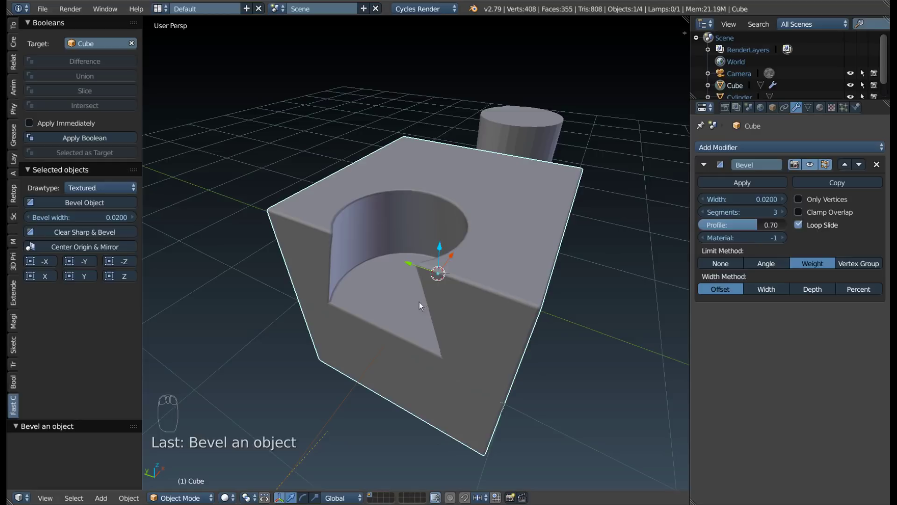
drag(419, 307, 347, 273)
- Give the round cut's rim edges full bevel weight in Edit Mode
key(Tab)
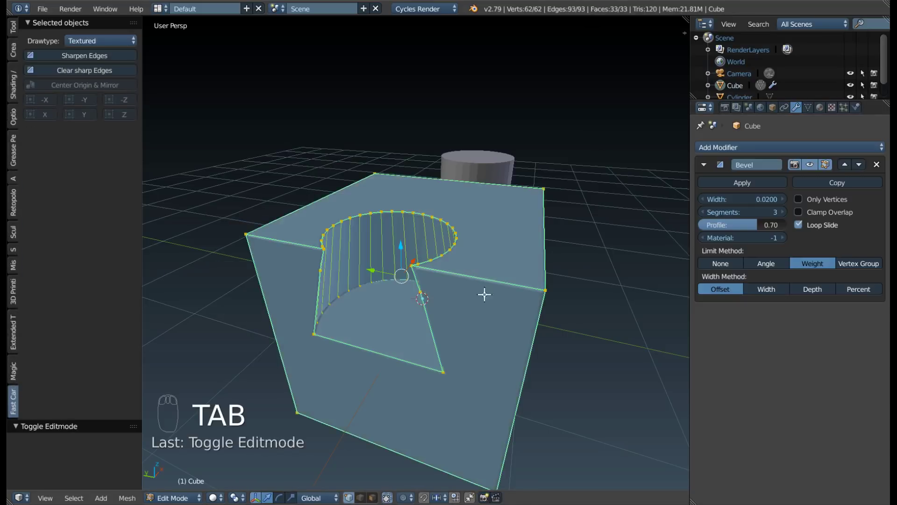
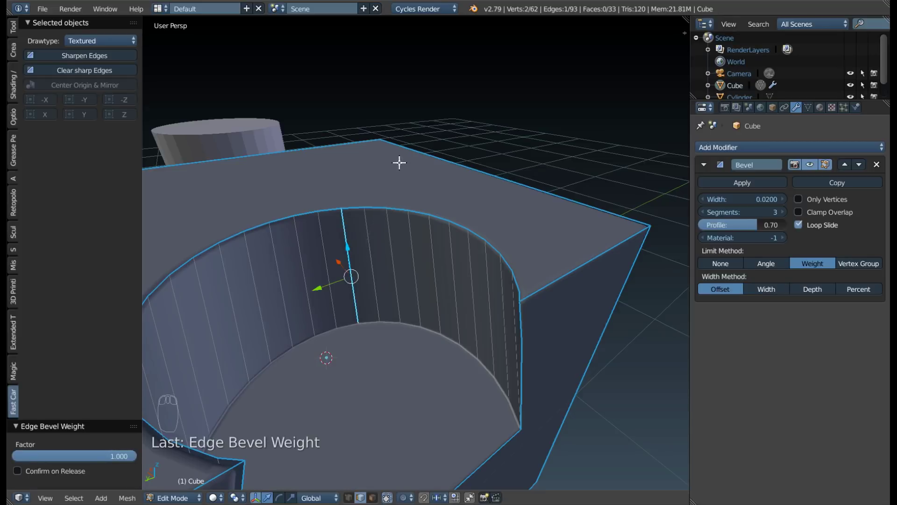
key(Tab)
- Zoom in on the rounded rim and switch the block to Weight Paint view
drag(358, 284, 343, 268)
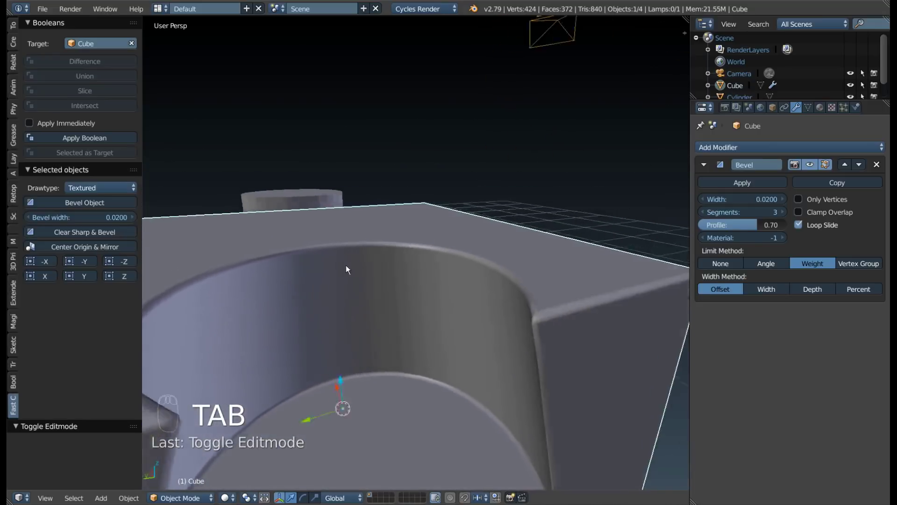
drag(406, 314, 437, 365)
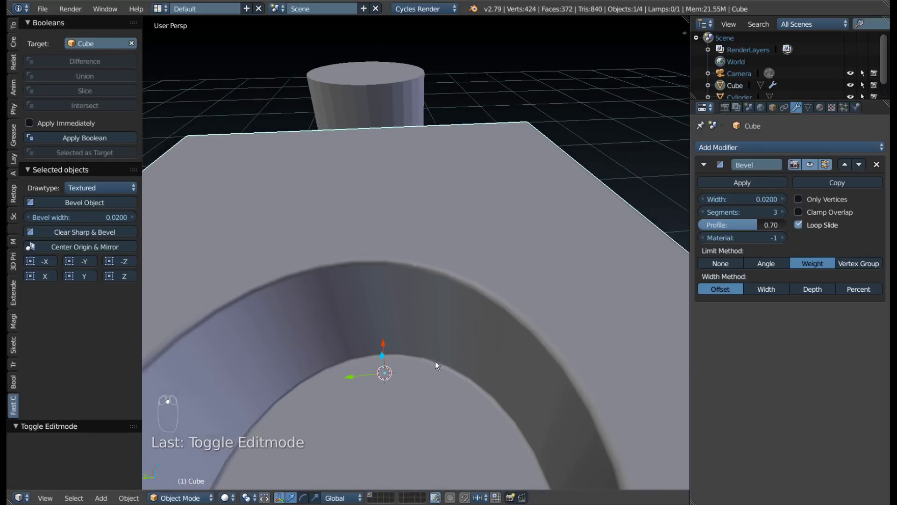
drag(427, 389, 471, 326)
- Edit the rim edges and enable Auto Smooth at 60° on the cube's mesh
key(Tab)
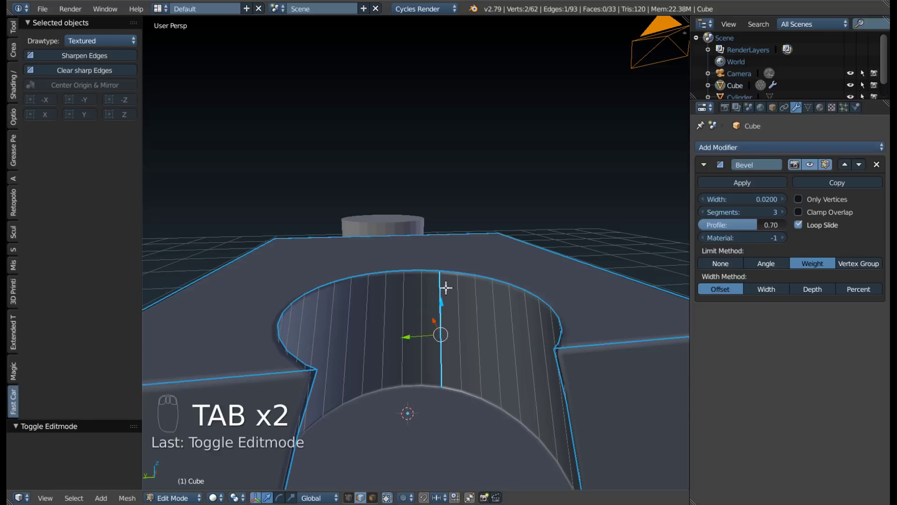
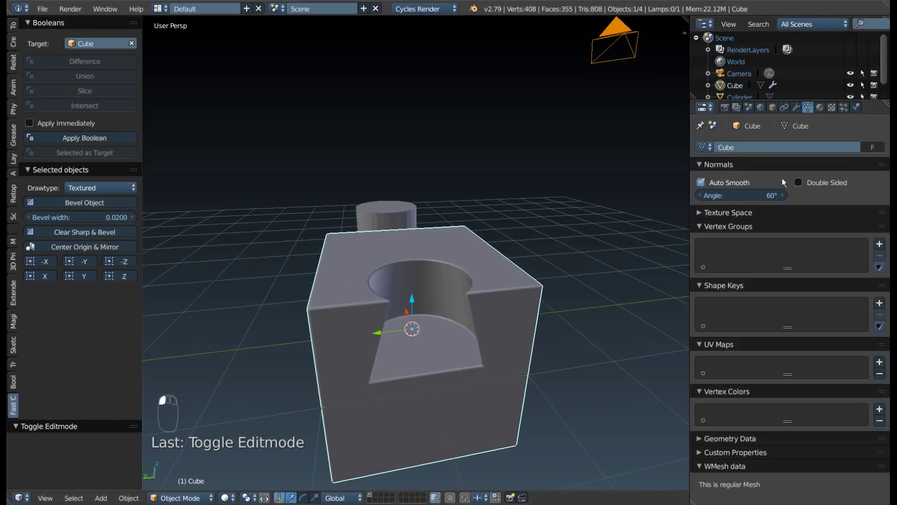
- Narrow the cube's bevel width from 0.02 to about 0.0057 and inspect the large cut
click(747, 211)
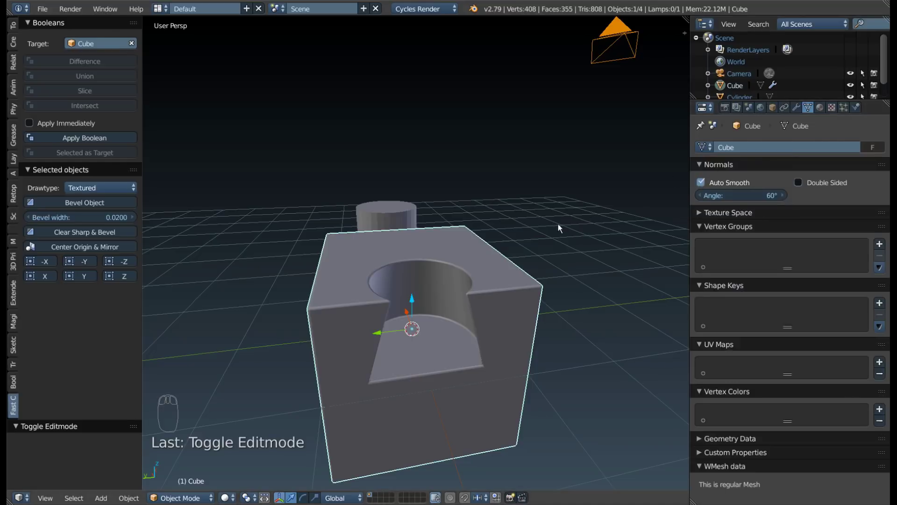
drag(506, 246, 369, 218)
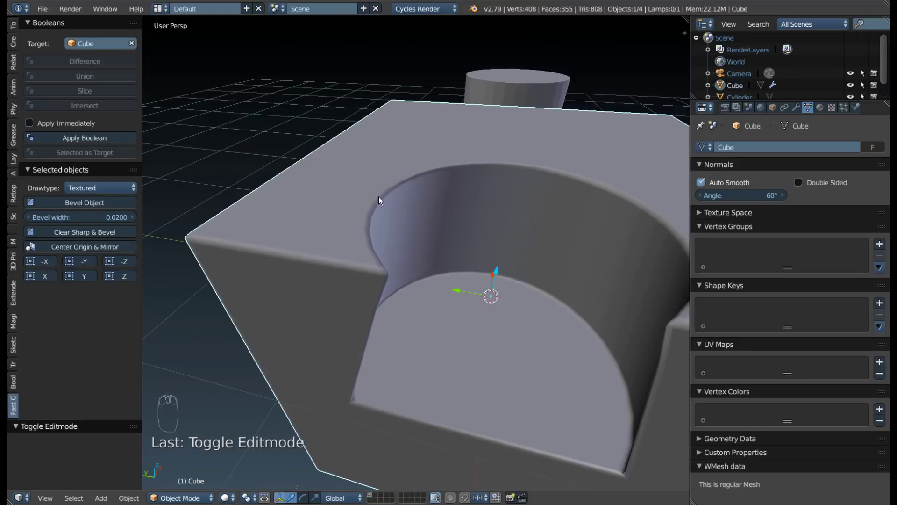
drag(384, 212, 120, 221)
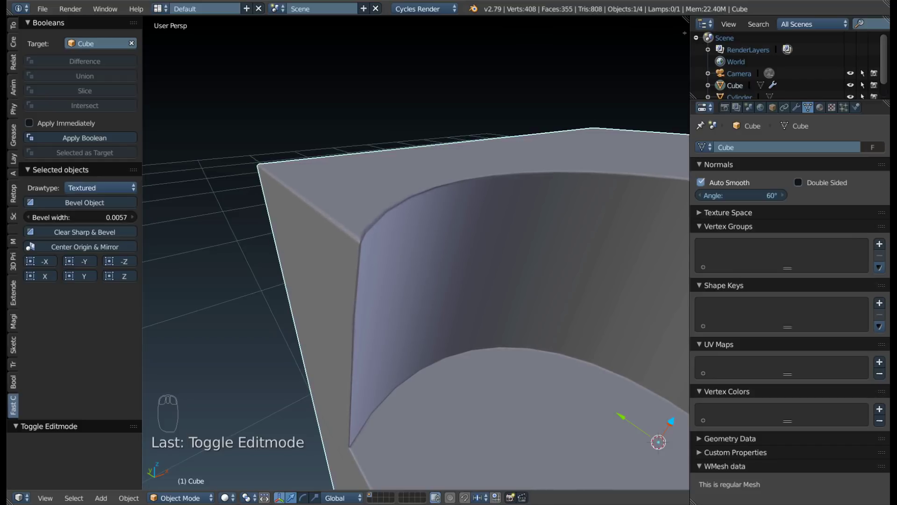
drag(430, 221, 210, 214)
middle_click(244, 228)
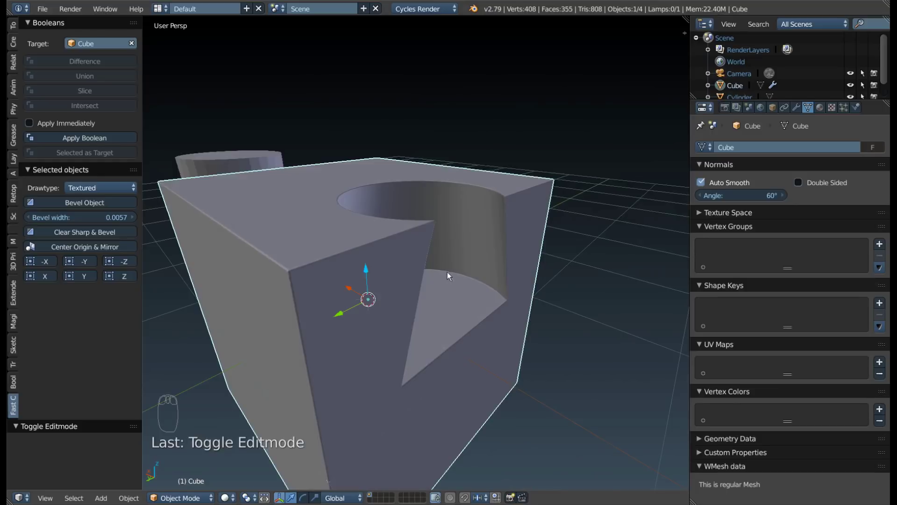
- Select the cutting cylinder, scale it and move it up over the block's back edge
drag(420, 275, 282, 280)
click(283, 280)
drag(300, 279, 298, 278)
key(g)
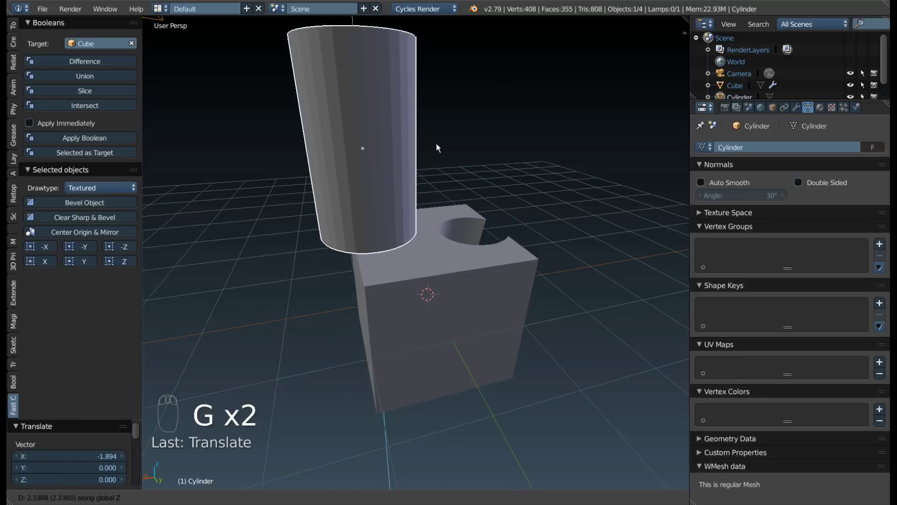
drag(356, 280, 395, 217)
key(s)
key(g)
- Cut a rounded notch with Difference, delete the cylinder, rebevel at 0.02 then undo it
drag(118, 50, 337, 286)
right_click(441, 286)
key(x)
drag(337, 286, 629, 332)
drag(618, 327, 396, 276)
drag(396, 276, 444, 221)
drag(444, 221, 85, 201)
drag(85, 201, 470, 244)
key(ctrl+z)
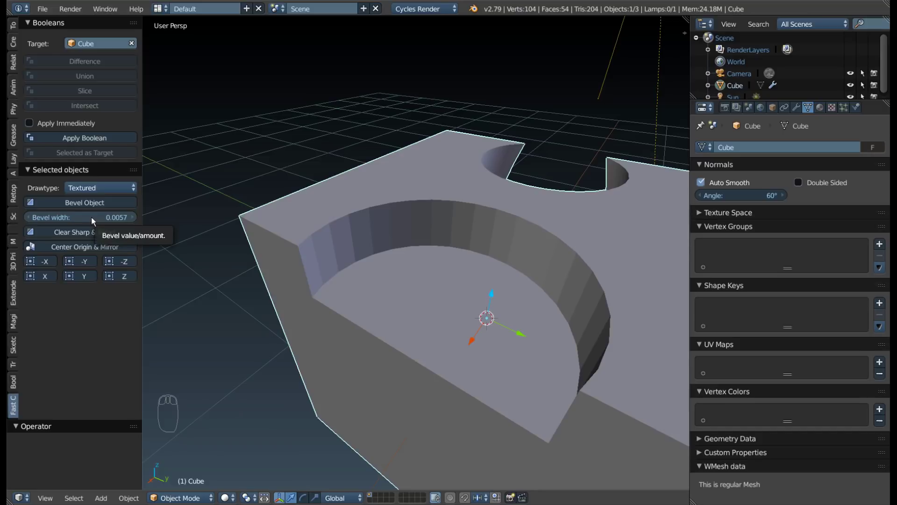
- Bevel the block's edges again and zoom out to view the whole block
key(ctrl+c)
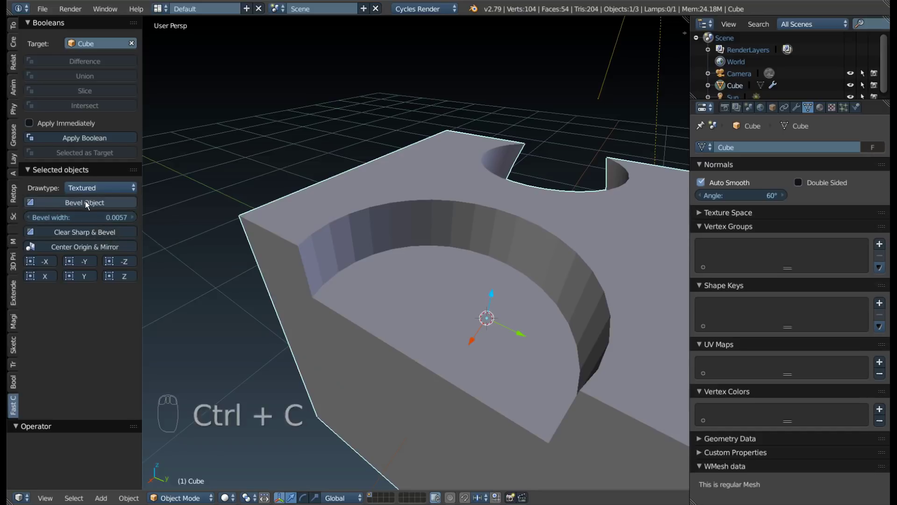
drag(88, 205, 102, 217)
key(ctrl+v)
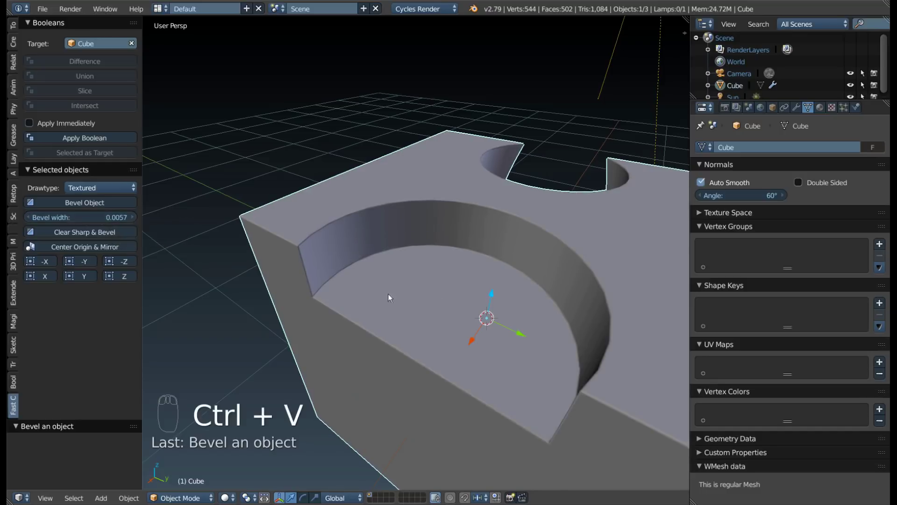
drag(346, 239, 342, 229)
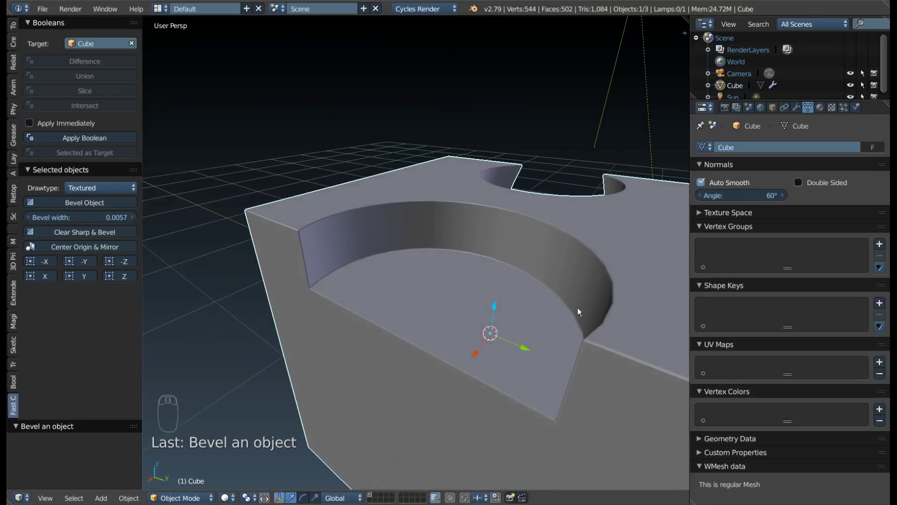
drag(525, 163, 490, 167)
drag(451, 173, 544, 132)
- Add a small cylinder and place it on the block's back edge beside the notch
key(F9)
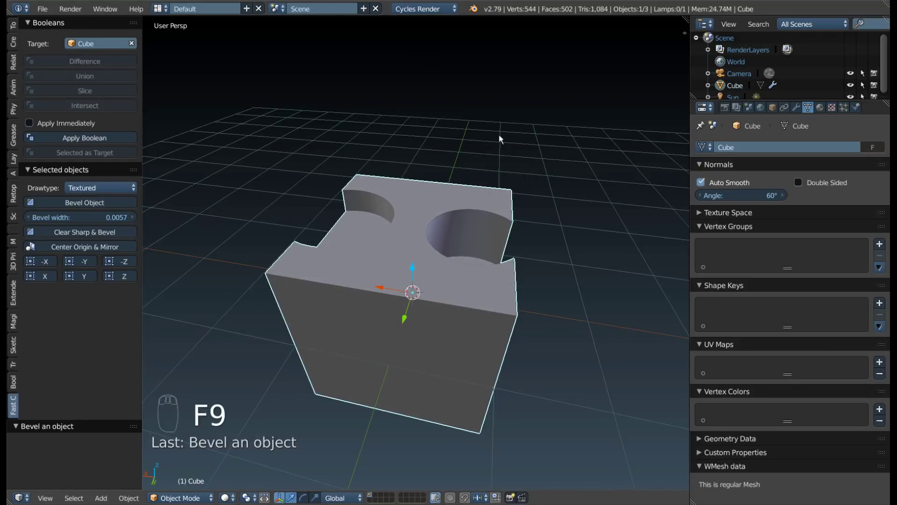
drag(571, 178, 434, 185)
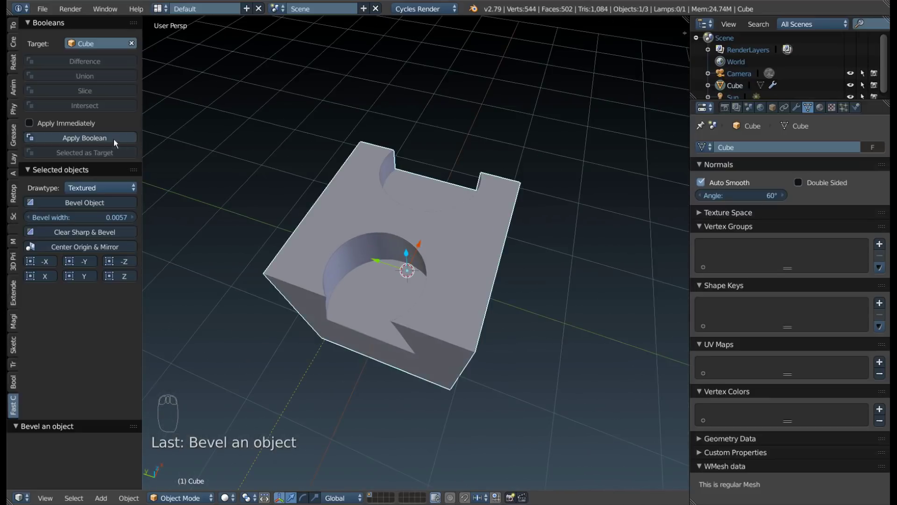
drag(375, 208, 468, 267)
key(shift+a)
- Shrink the new cylinder, place it on the block's back edge and choose the block as cut target
key(s)
key(g)
drag(385, 224, 451, 206)
drag(452, 206, 542, 210)
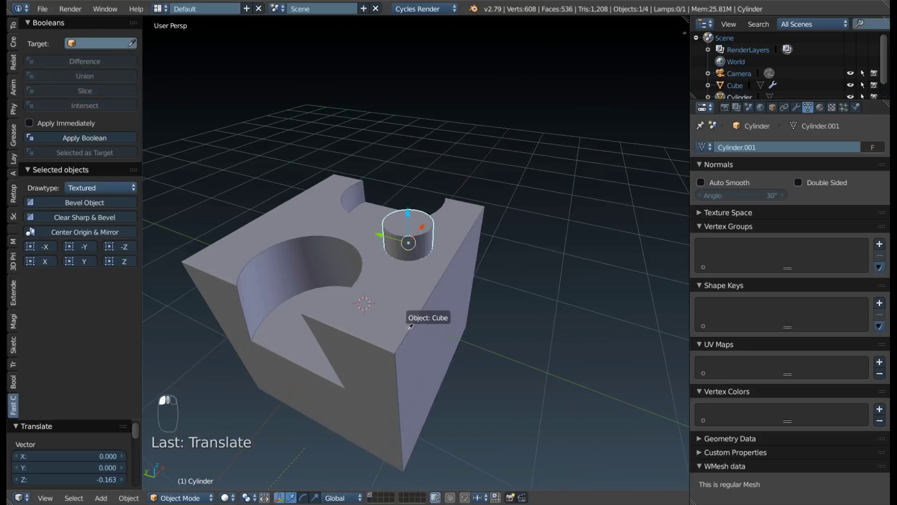
click(415, 258)
- Cut the cylinder out of the block as a Difference, then move the cutter aside and check the hole
drag(400, 250, 97, 64)
drag(96, 63, 403, 247)
drag(411, 237, 437, 269)
key(g)
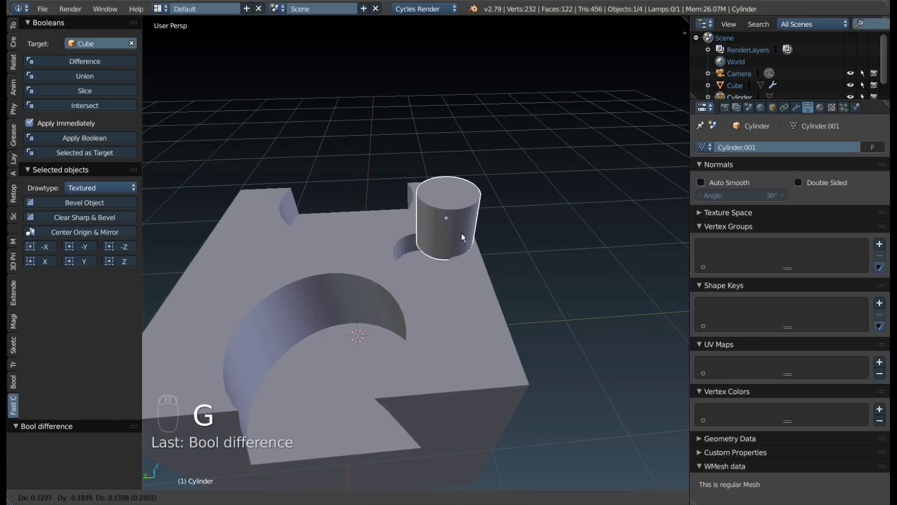
drag(467, 222, 577, 154)
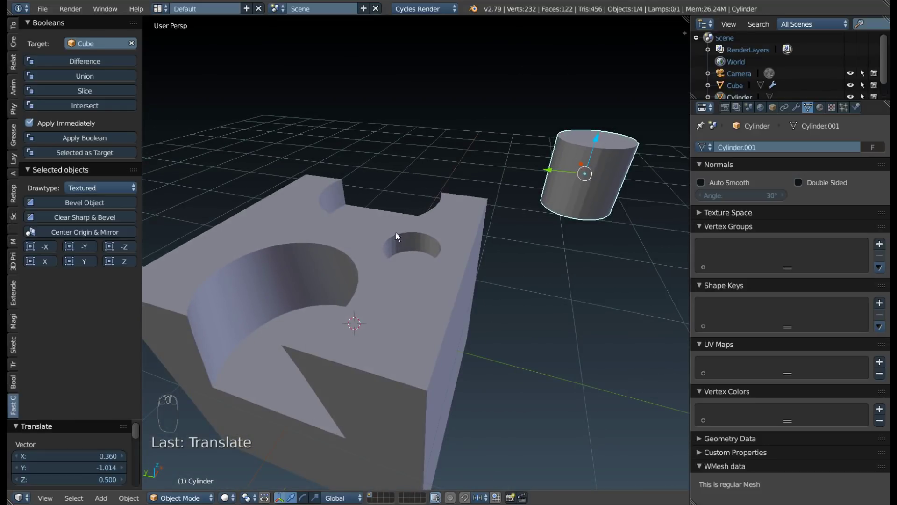
drag(309, 227, 271, 229)
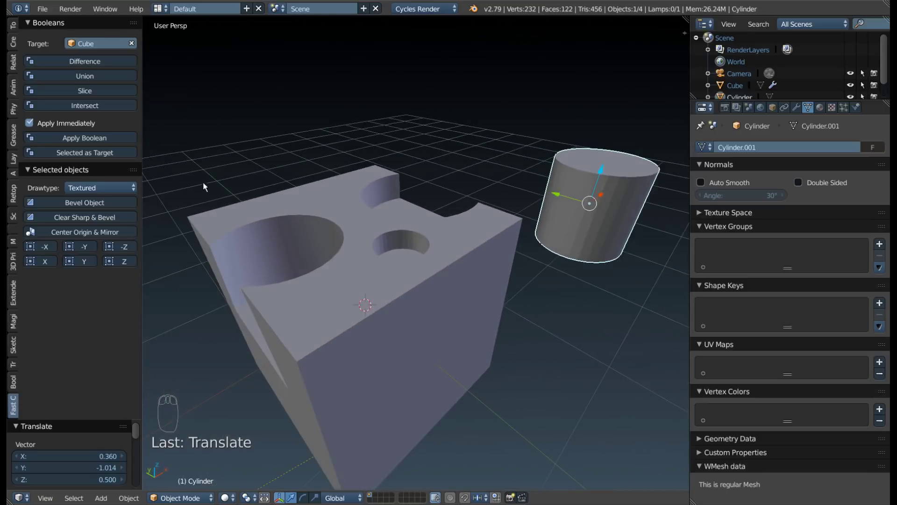
drag(418, 244, 564, 213)
- Delete the leftover small cylinder, leaving only the cut block
key(x)
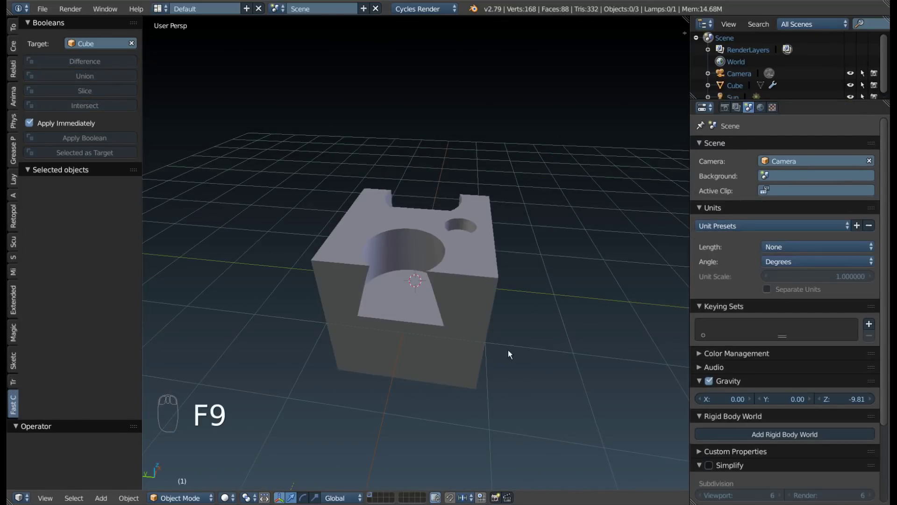
key(F9)
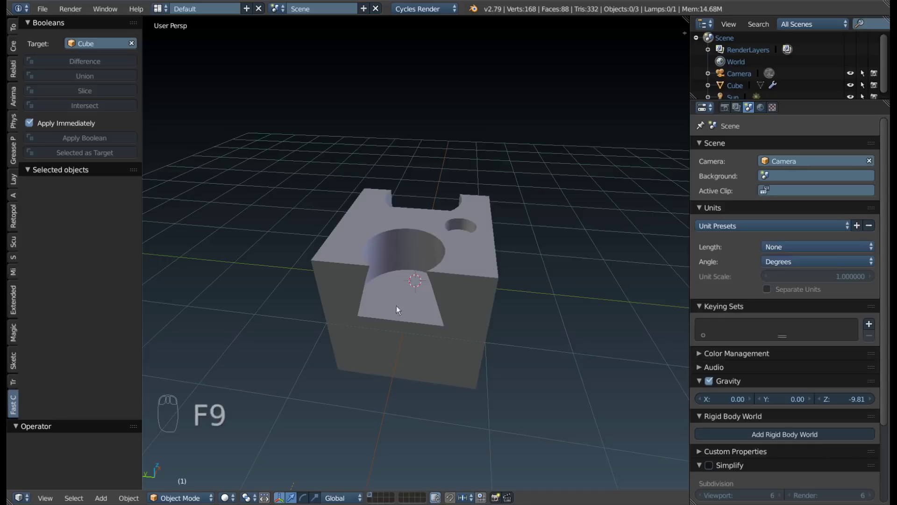
drag(445, 238, 517, 239)
drag(516, 239, 476, 243)
middle_click(476, 243)
- Select the block and bevel its edges with Bevel Object, viewing the whole block
click(474, 251)
drag(469, 260, 109, 219)
key(ctrl+c)
drag(106, 210, 110, 218)
key(ctrl+v)
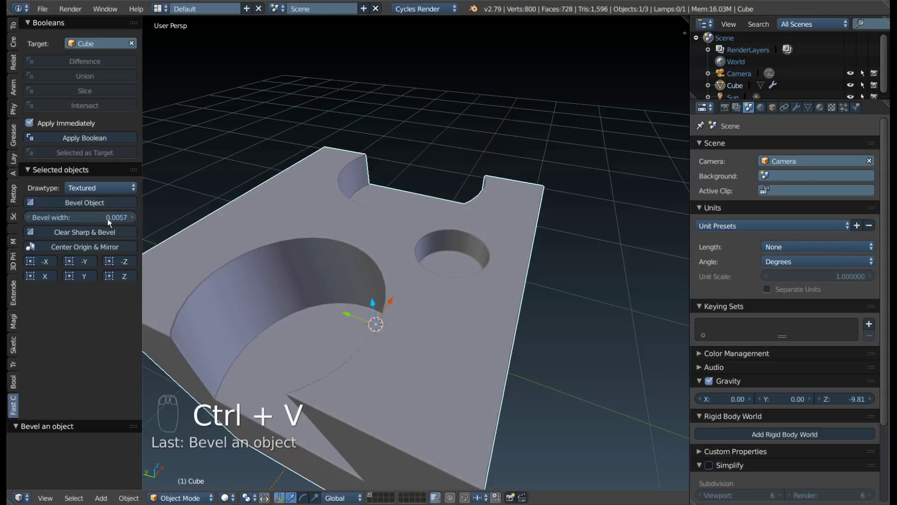
drag(322, 298, 361, 215)
drag(365, 169, 368, 240)
key(shift+a)
- Add a small cube and place it at the block's back-left corner as the boolean target
key(s)
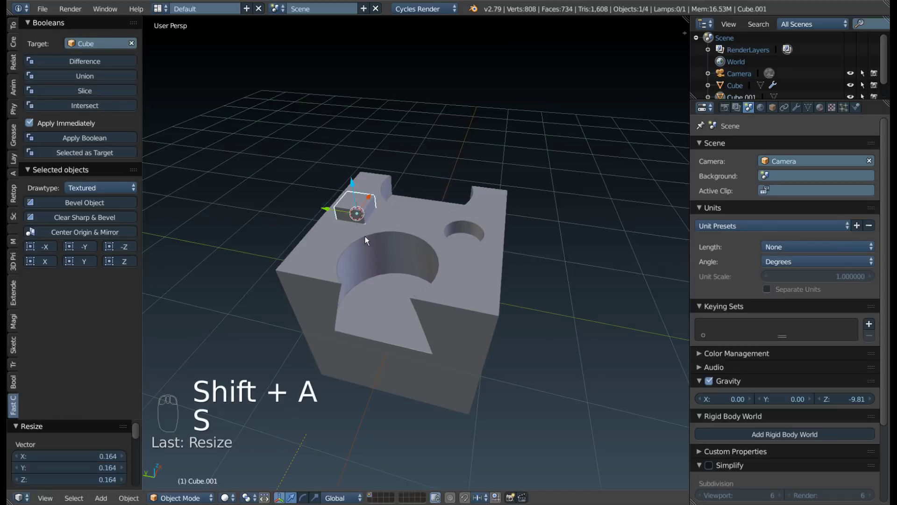
drag(415, 225, 54, 156)
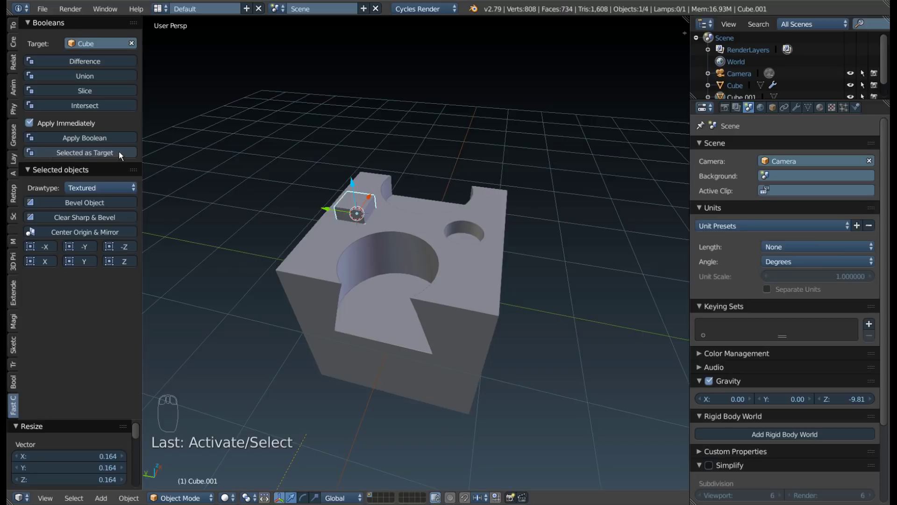
drag(123, 156, 398, 218)
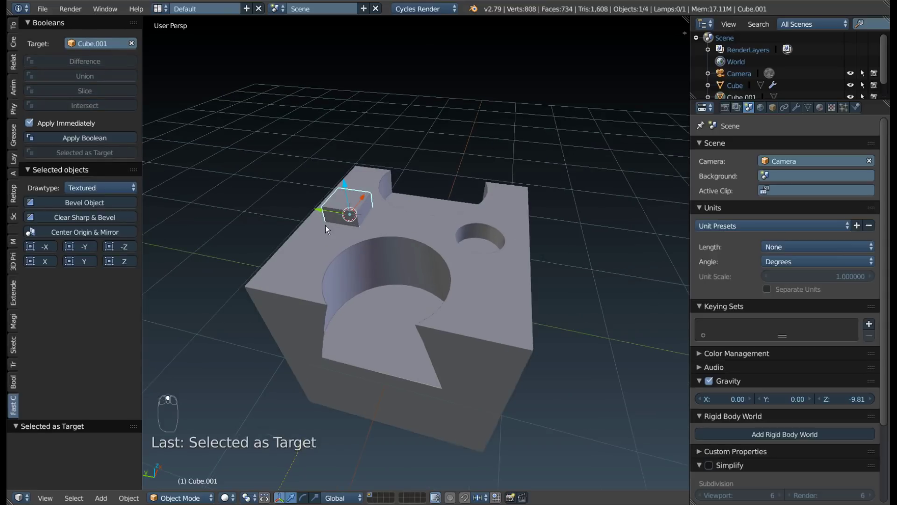
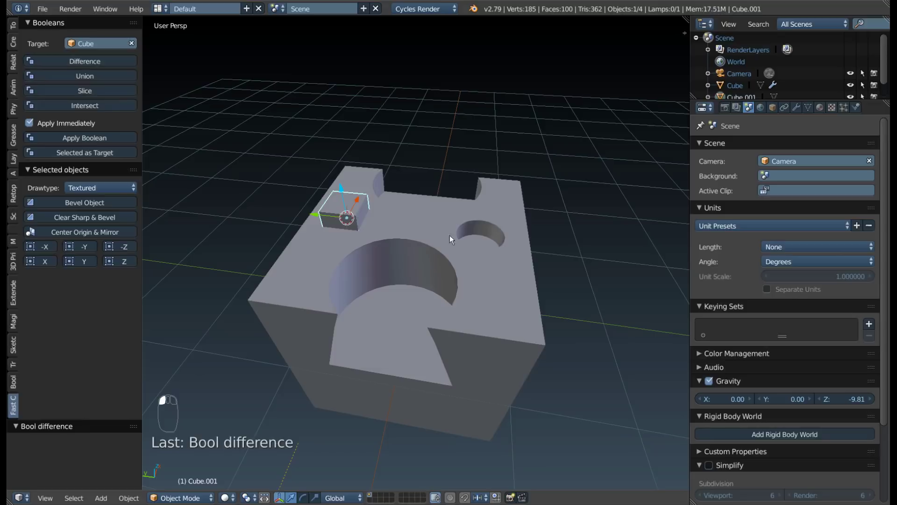
- Cut the small cube out of the block as a square pocket, removing the cutter
key(g)
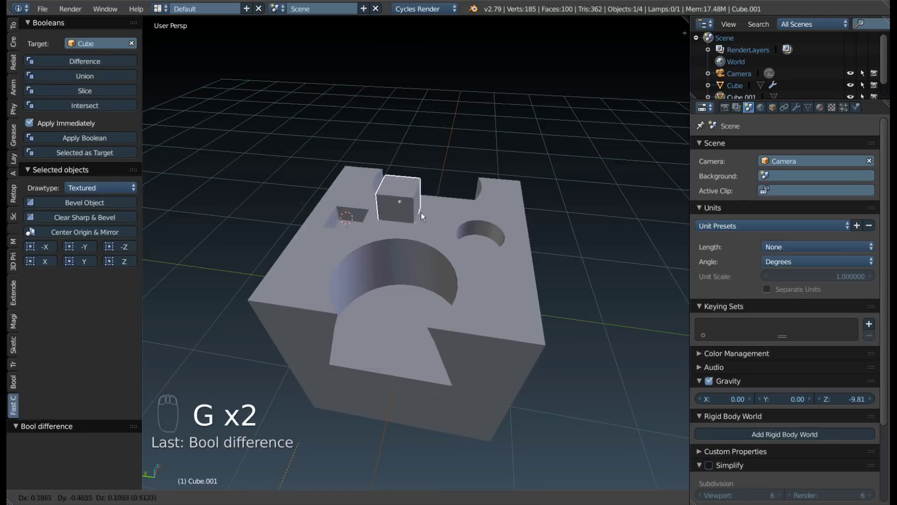
key(x)
drag(316, 218, 162, 218)
drag(386, 233, 113, 219)
middle_click(113, 219)
- Restore the 0.0057 bevel on the block with Bevel Object
key(ctrl+c)
drag(109, 207, 434, 207)
key(ctrl+v)
middle_click(434, 207)
middle_click(335, 240)
middle_click(370, 213)
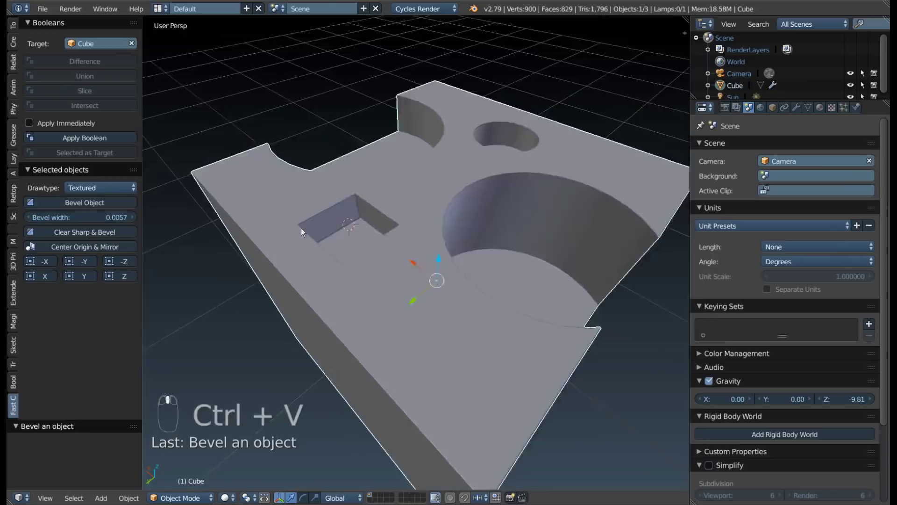
- Review the Bevel modifier (width 0.0057, 3 segments, 0.70 profile) and reapply it around all cuts
drag(489, 268, 124, 238)
drag(124, 237, 798, 108)
drag(358, 168, 811, 114)
drag(810, 114, 81, 217)
key(ctrl+v)
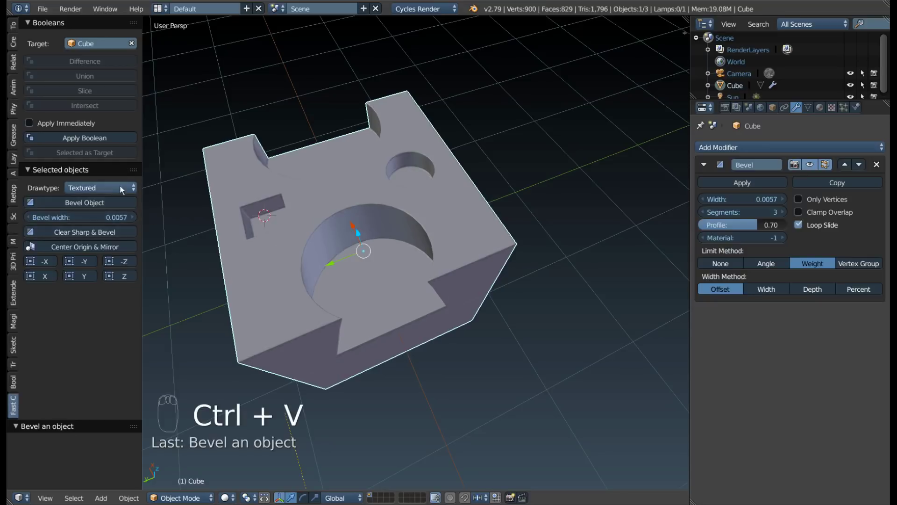
drag(414, 264, 90, 253)
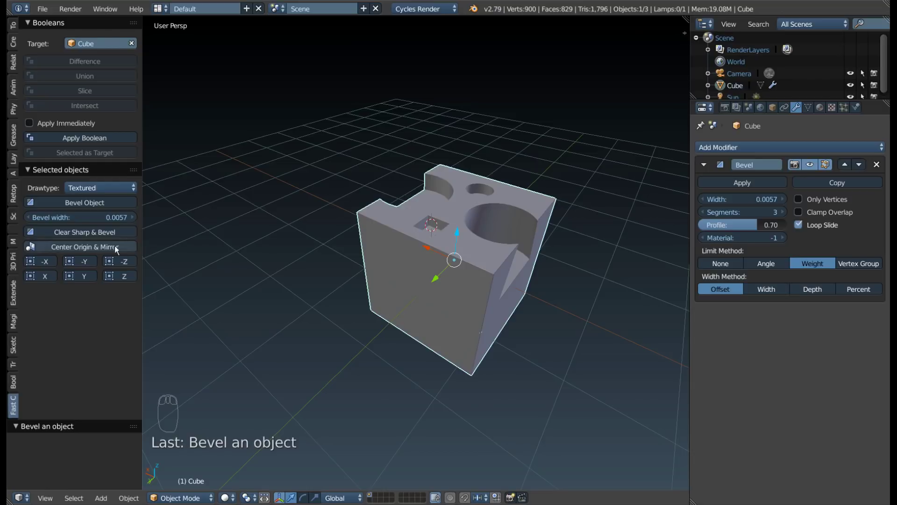
- Orbit the view to bring the X-axis mirrored copy of the block into view
drag(320, 250, 344, 265)
drag(337, 263, 513, 284)
drag(513, 284, 531, 276)
drag(521, 277, 105, 248)
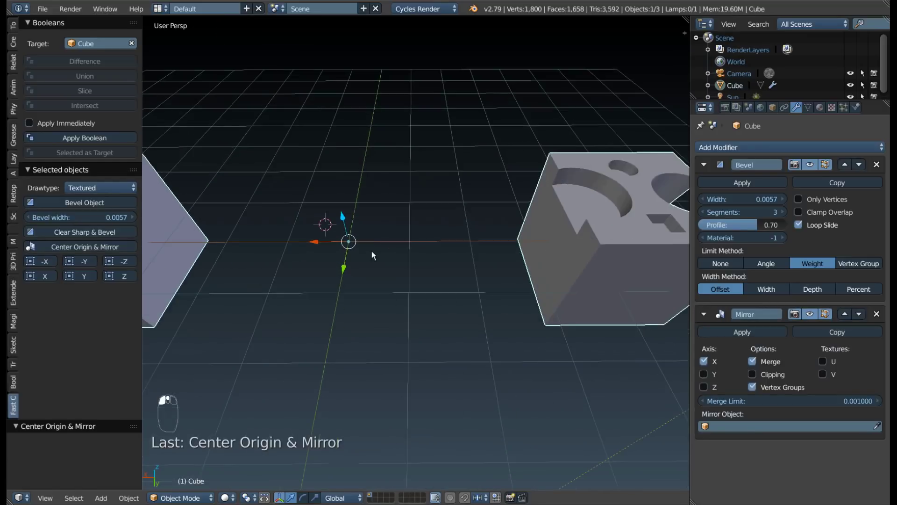
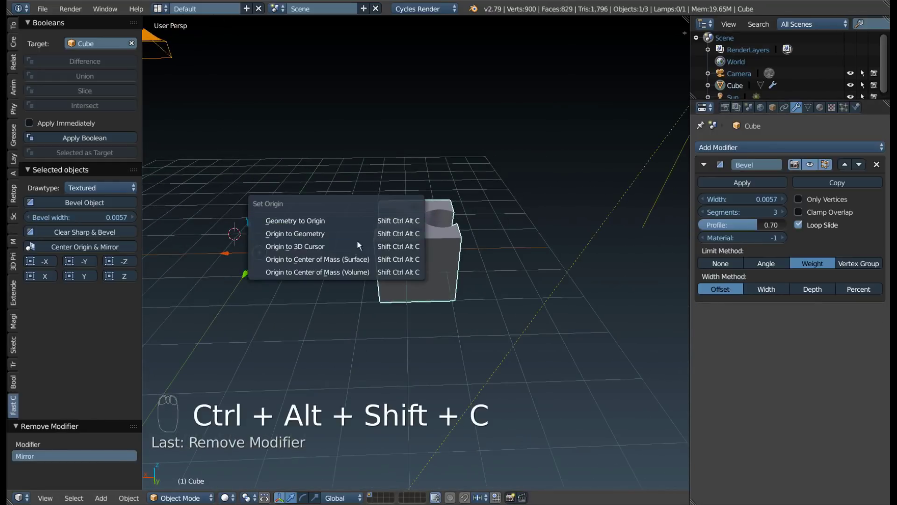
- Set the block's origin to its centre of mass via the Set Origin options
drag(421, 246, 451, 222)
key(ctrl+alt+s)
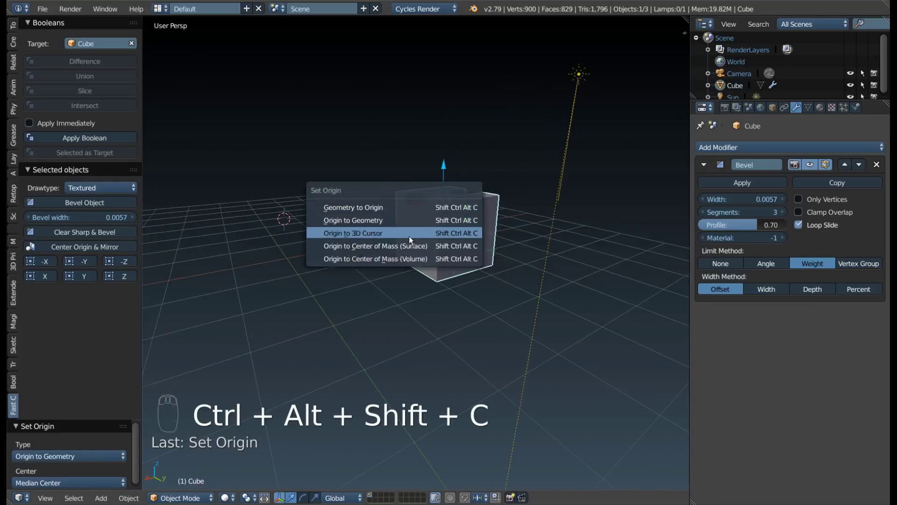
drag(497, 221, 455, 216)
key(F9)
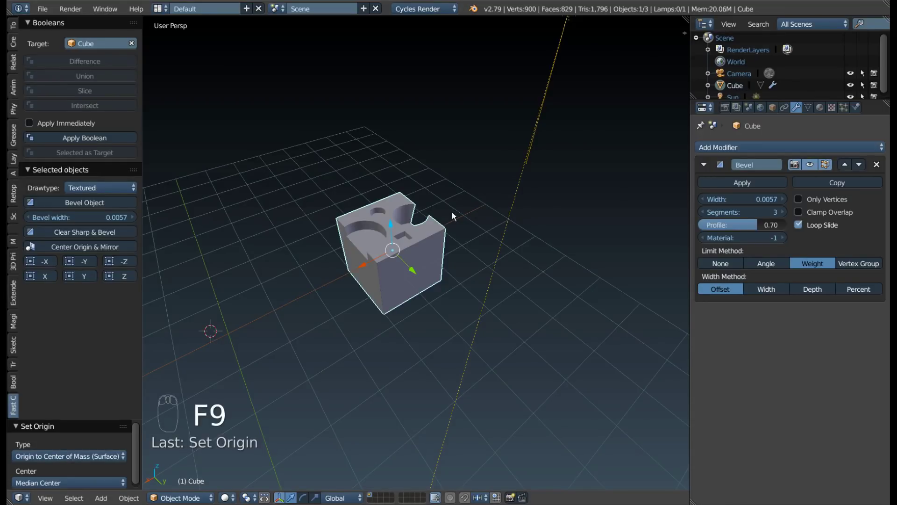
drag(325, 319, 38, 266)
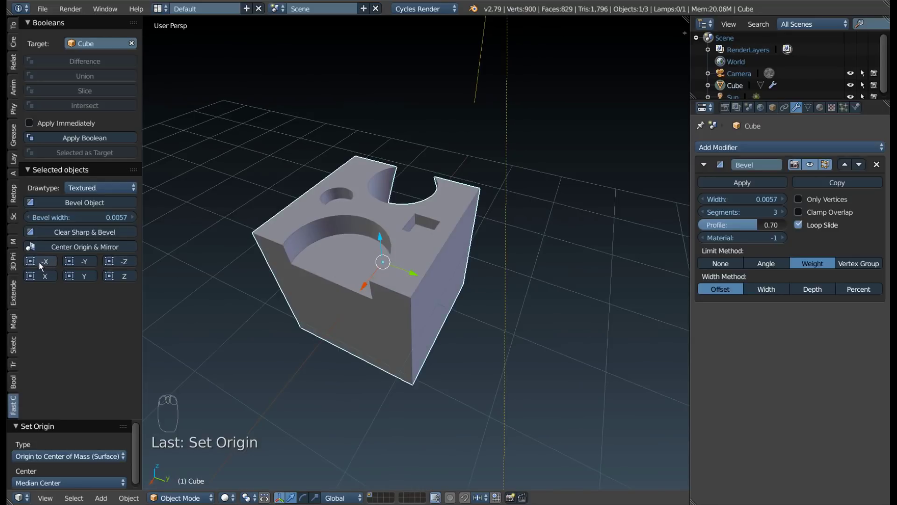
- Inspect the block from several sides and undo the trial symmetrize changes
drag(410, 253, 48, 264)
drag(48, 264, 314, 238)
key(ctrl+z)
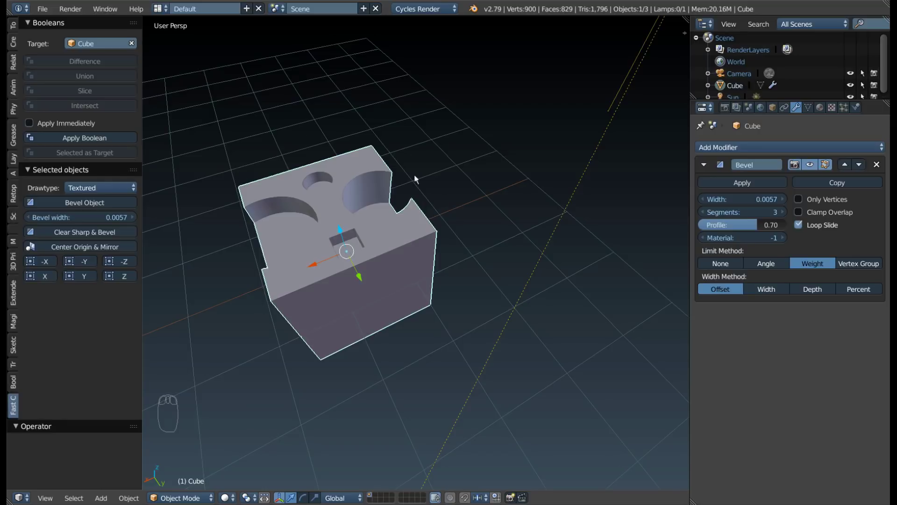
drag(43, 278, 283, 307)
drag(282, 306, 94, 266)
key(ctrl+z)
drag(94, 265, 439, 239)
key(ctrl+z)
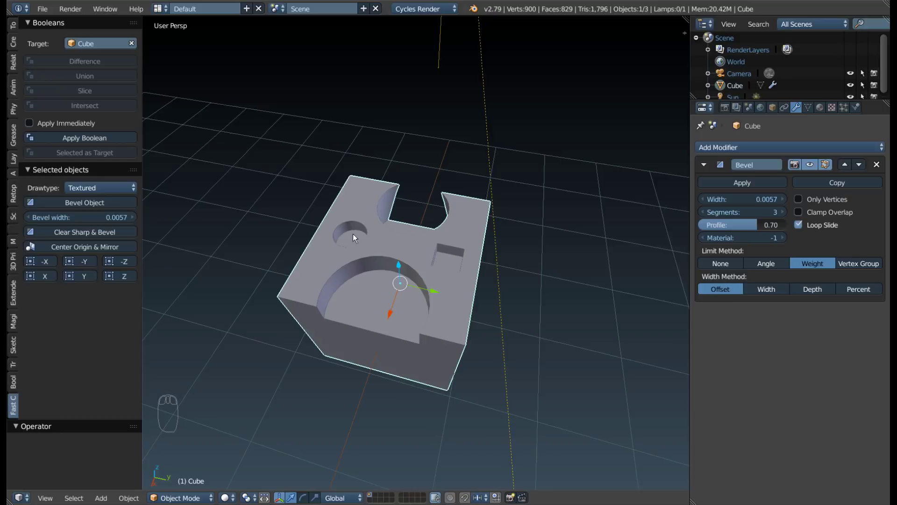
- Reselect the block, undo the remaining trial steps and confirm its cuts and 0.0057 bevel are intact
drag(82, 282, 372, 226)
middle_click(373, 247)
right_click(359, 225)
key(ctrl+z)
drag(372, 227, 127, 268)
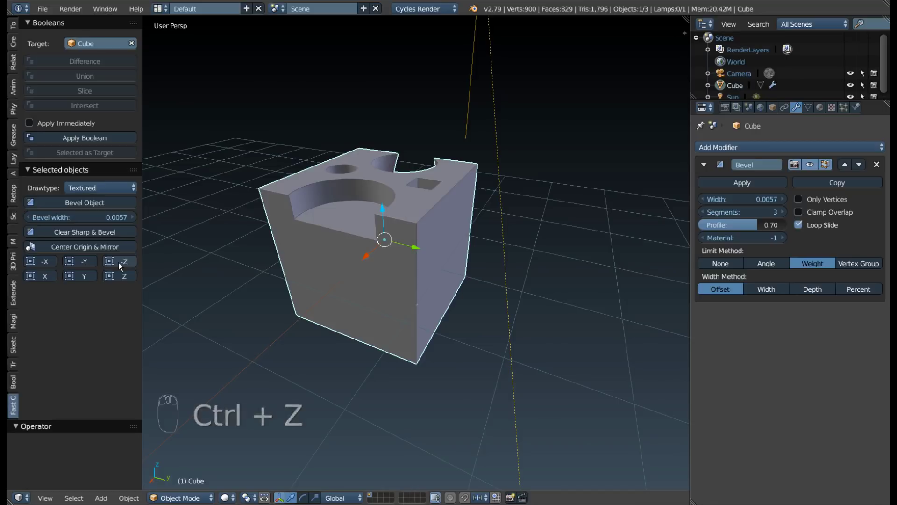
drag(119, 266, 390, 267)
drag(391, 267, 395, 241)
key(ctrl+z)
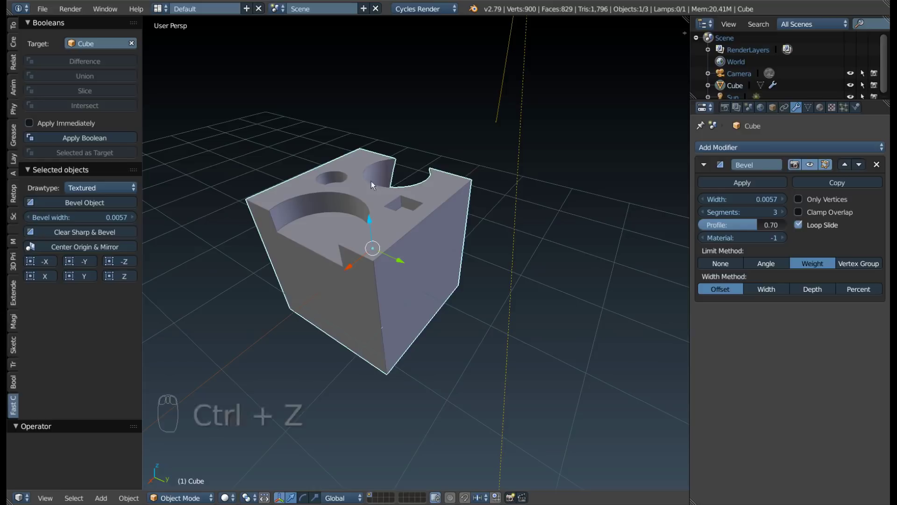
drag(134, 280, 249, 275)
drag(250, 275, 354, 277)
drag(326, 214, 379, 168)
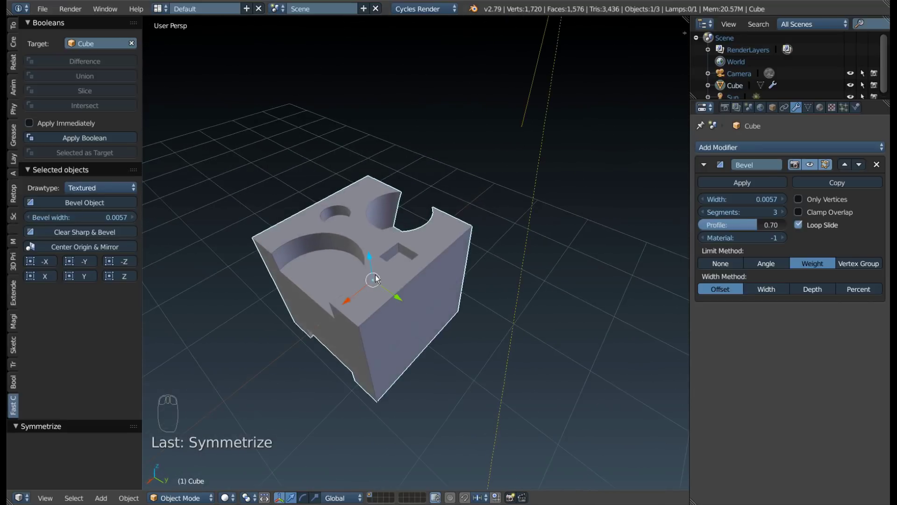
- Rotate the block to a new orientation
drag(391, 275, 527, 172)
drag(527, 173, 500, 331)
drag(527, 173, 506, 326)
key(x)
key(shift+a)
key(r)
- Give the block a new Principled BSDF material with metallic 1.000 and roughness 0.356
drag(494, 224, 432, 264)
right_click(432, 264)
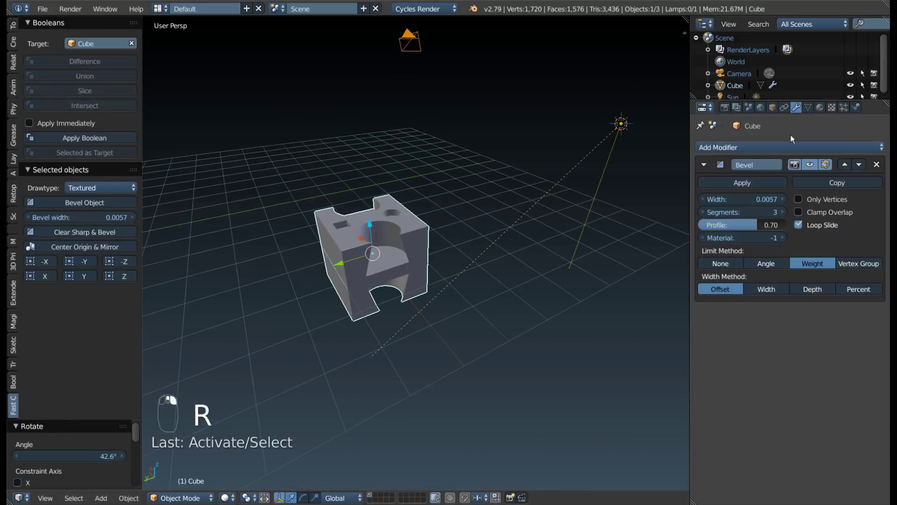
drag(824, 113, 361, 222)
- Set the base colour to dark gold and preview the gold metallic block in rendered shading
key(shift+z)
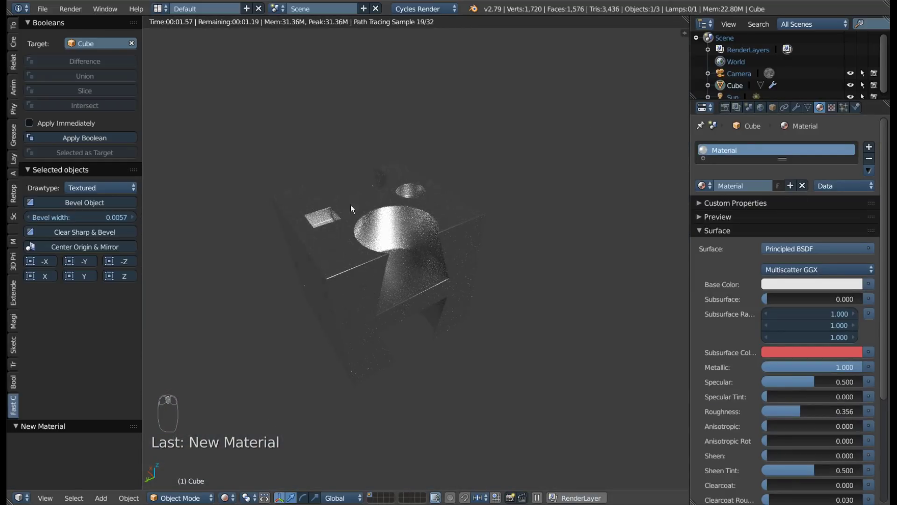
key(shift+z)
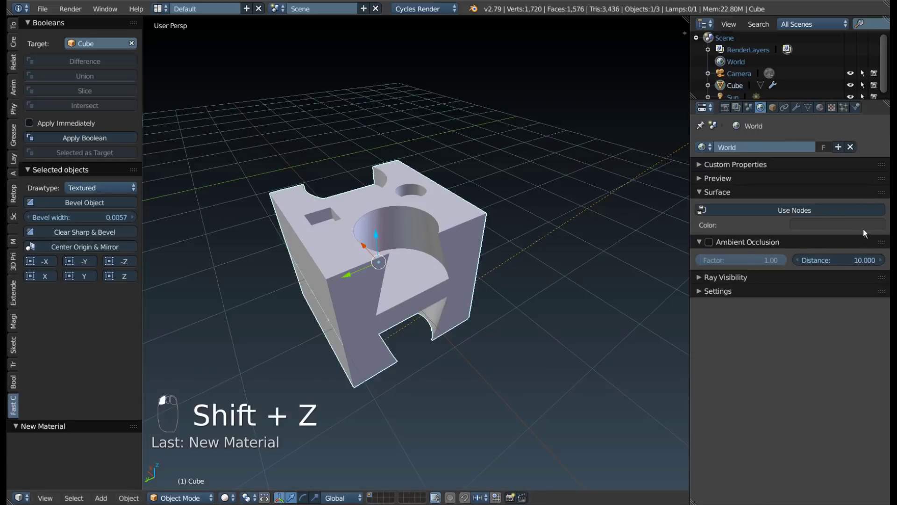
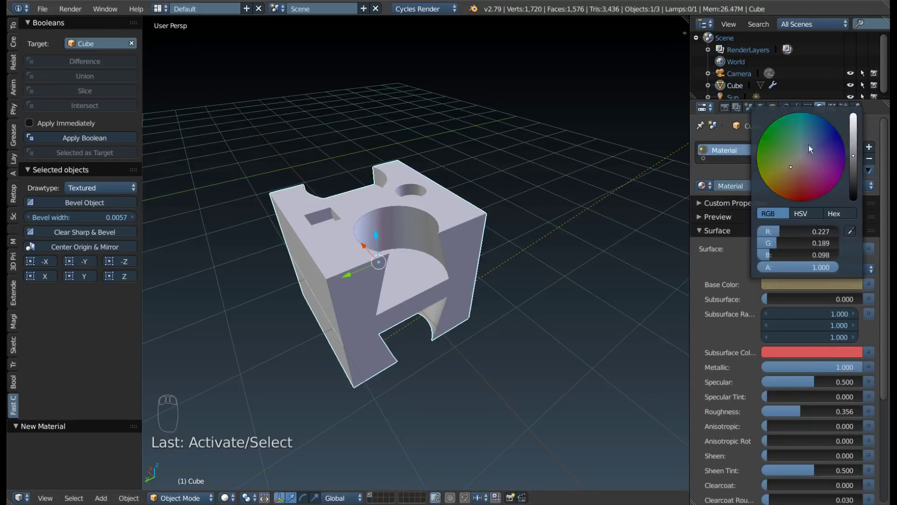
key(shift+z)
drag(431, 300, 542, 183)
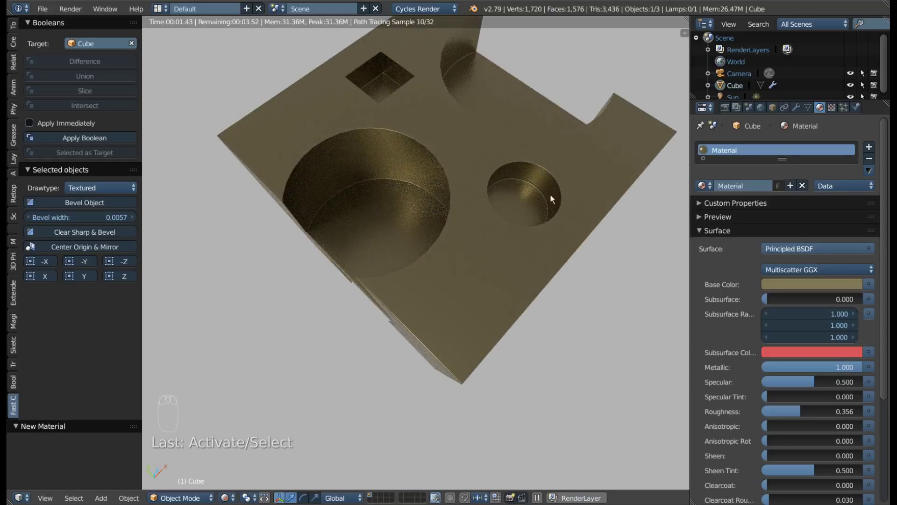
- Check the render from another angle and return the viewport to solid shading
drag(403, 302, 393, 260)
key(shift+z)
drag(396, 253, 423, 262)
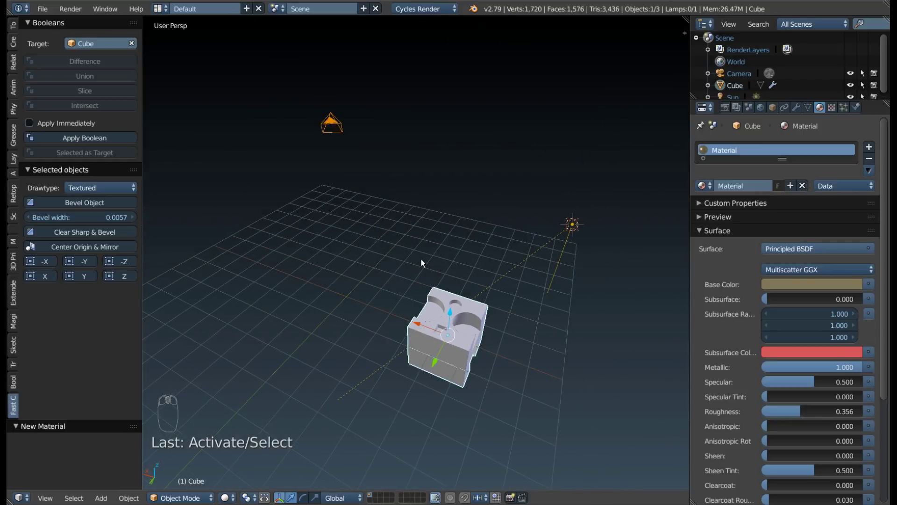